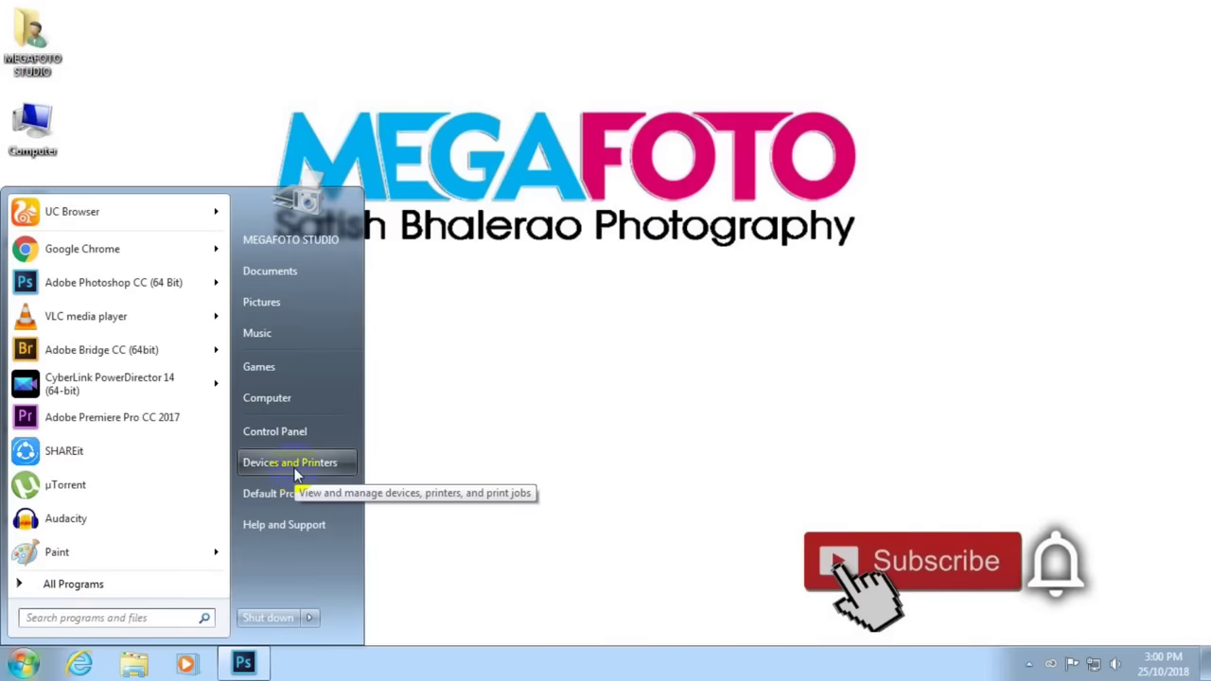
# Step: Show Devices and Printers and bring up the EPSON L805 printer's context options
pyautogui.click(309, 476)
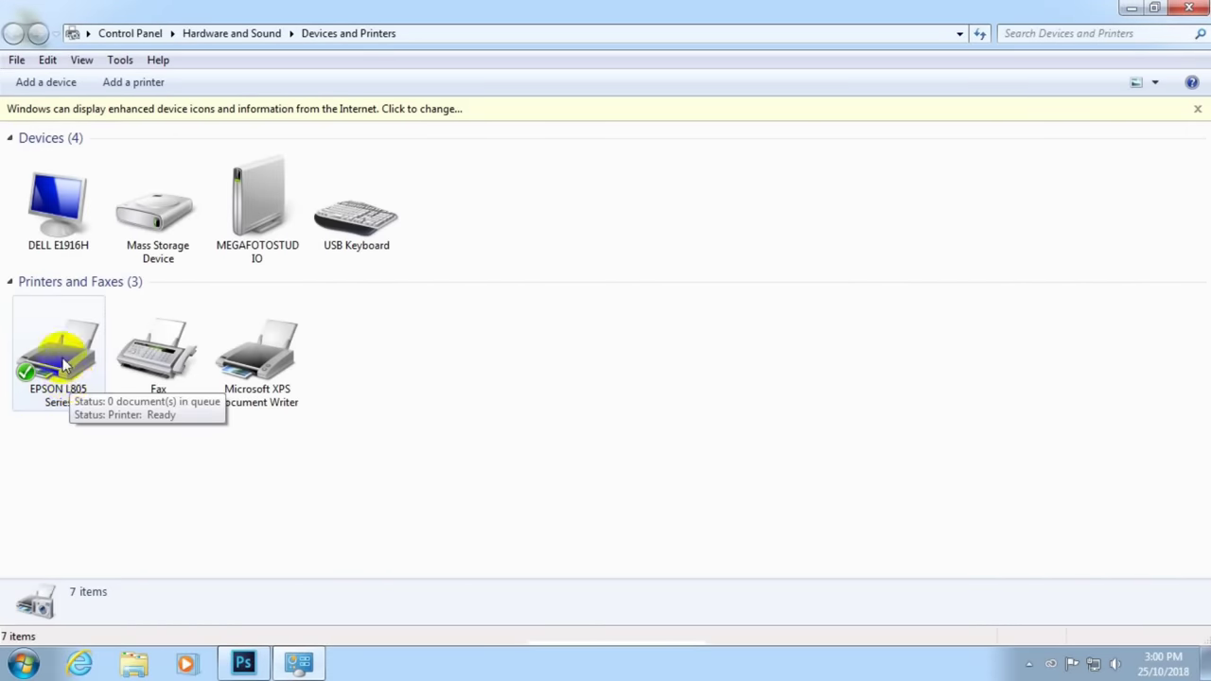
pyautogui.rightClick(70, 365)
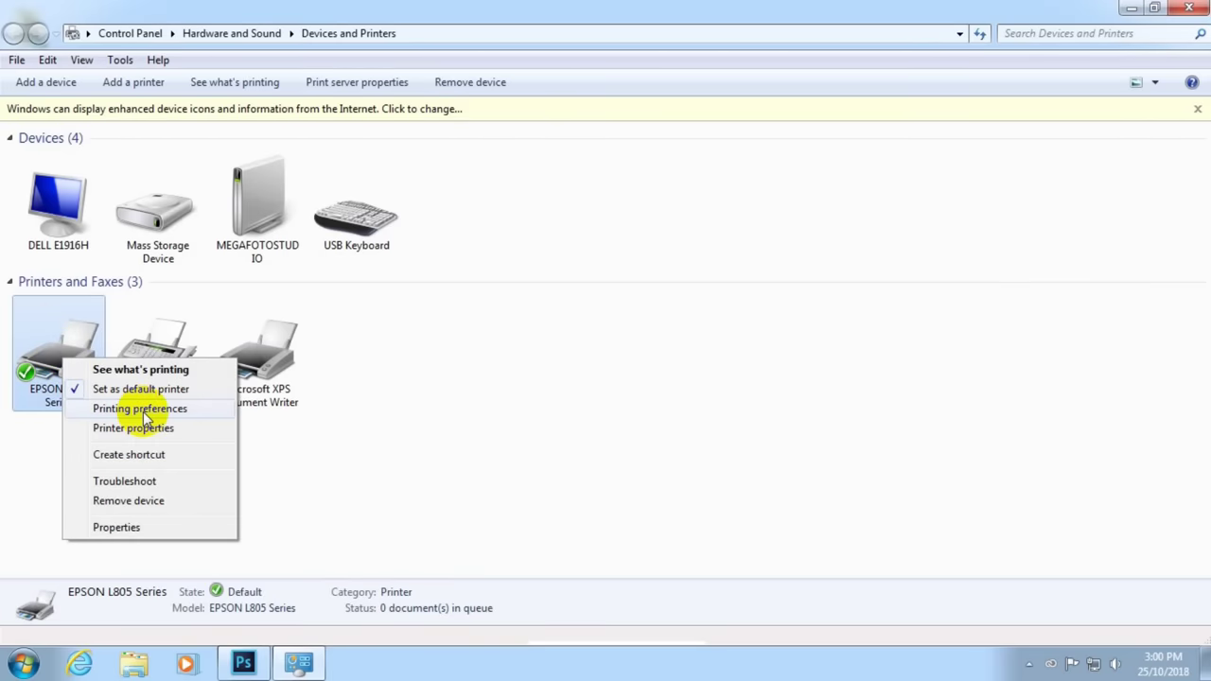
# Step: Enter the L805 Printing Preferences and show the More Options page of print and colour settings
pyautogui.click(150, 419)
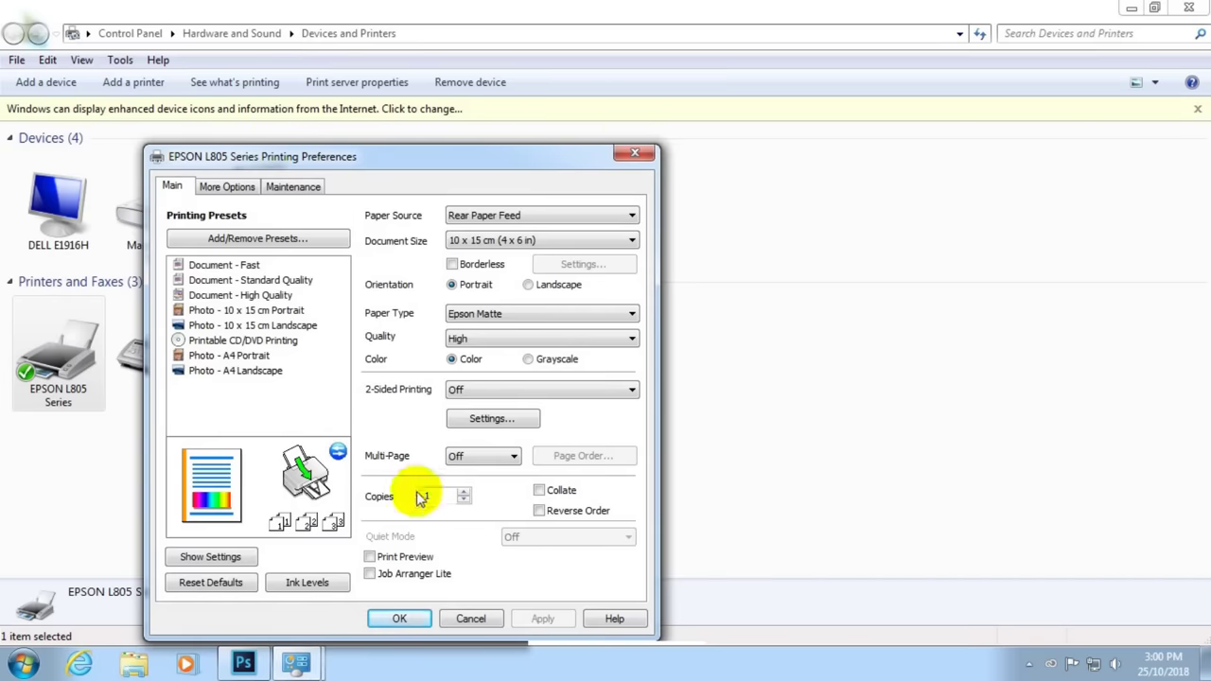
pyautogui.click(442, 172)
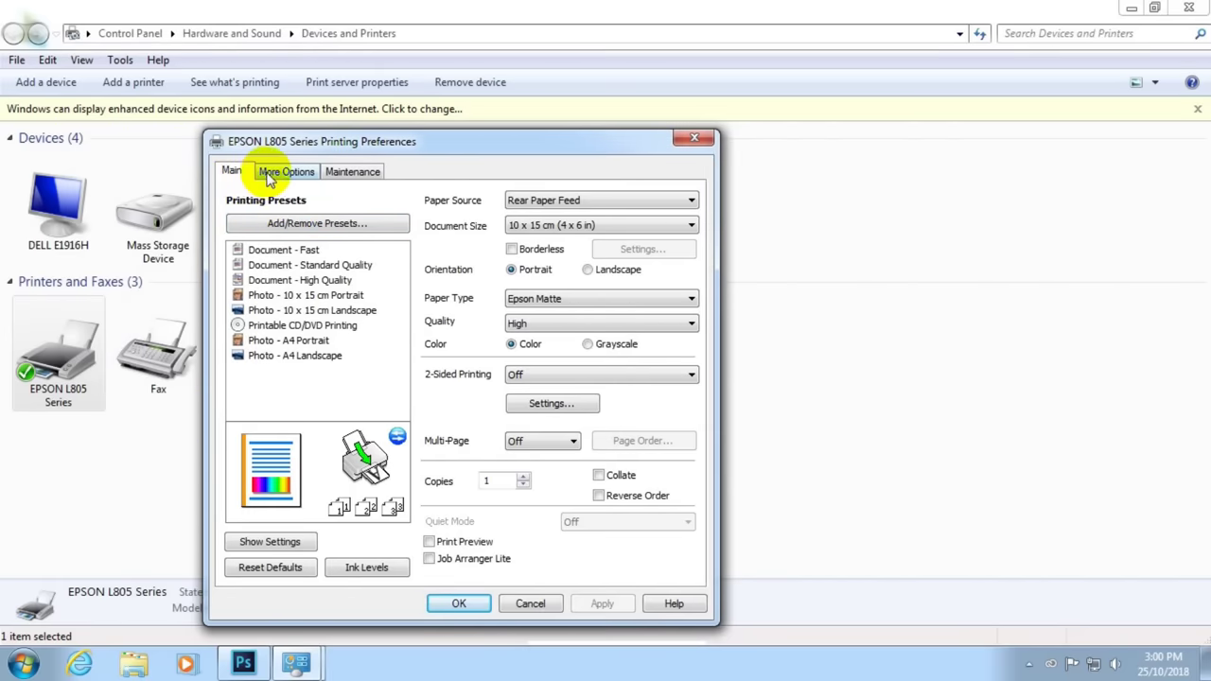
pyautogui.click(298, 179)
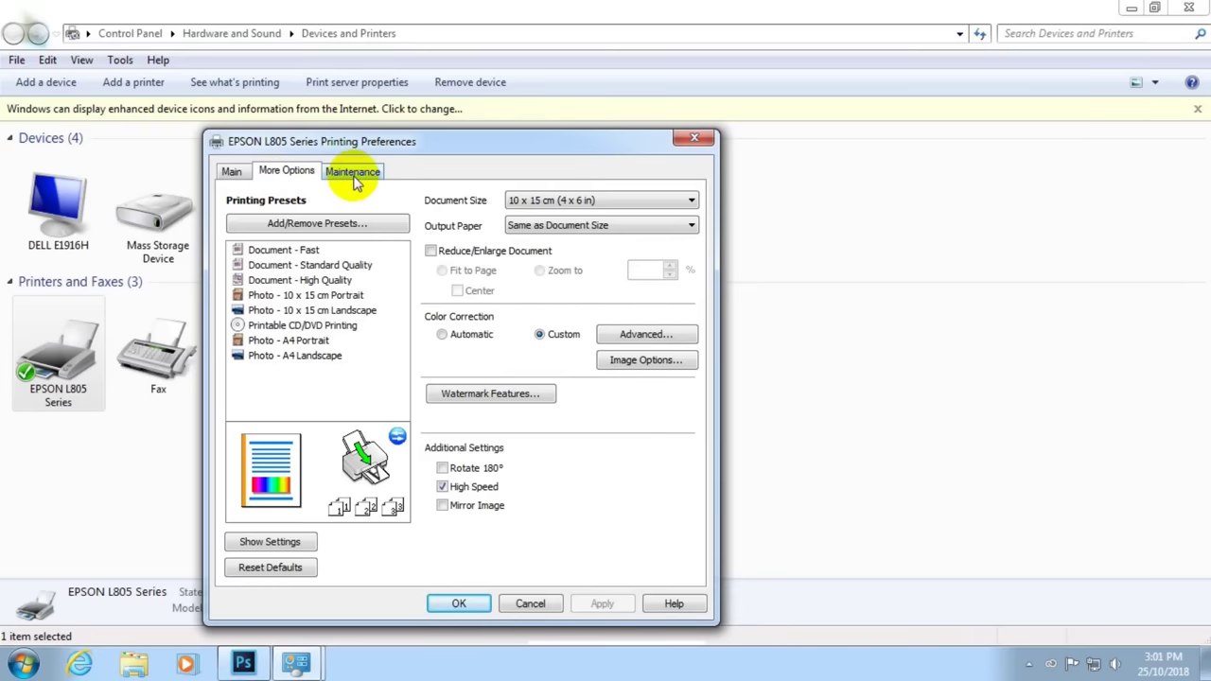
# Step: Run a Nozzle Check from the L805 Maintenance utilities
pyautogui.click(361, 183)
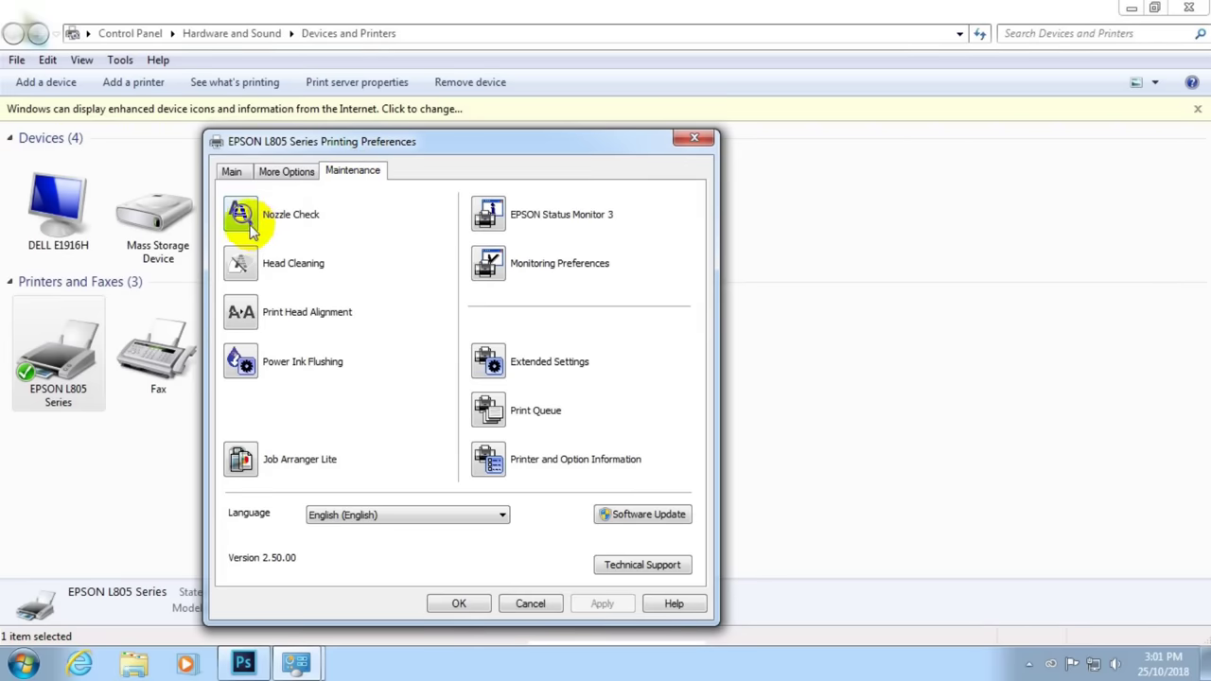
pyautogui.click(258, 224)
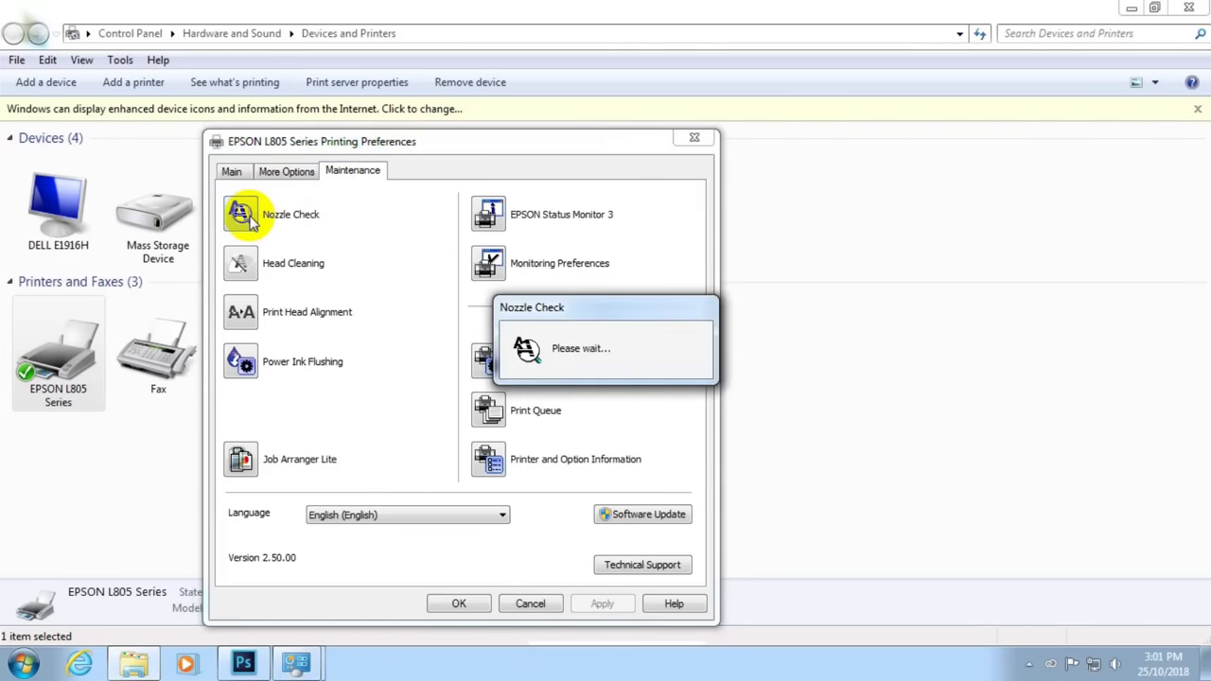
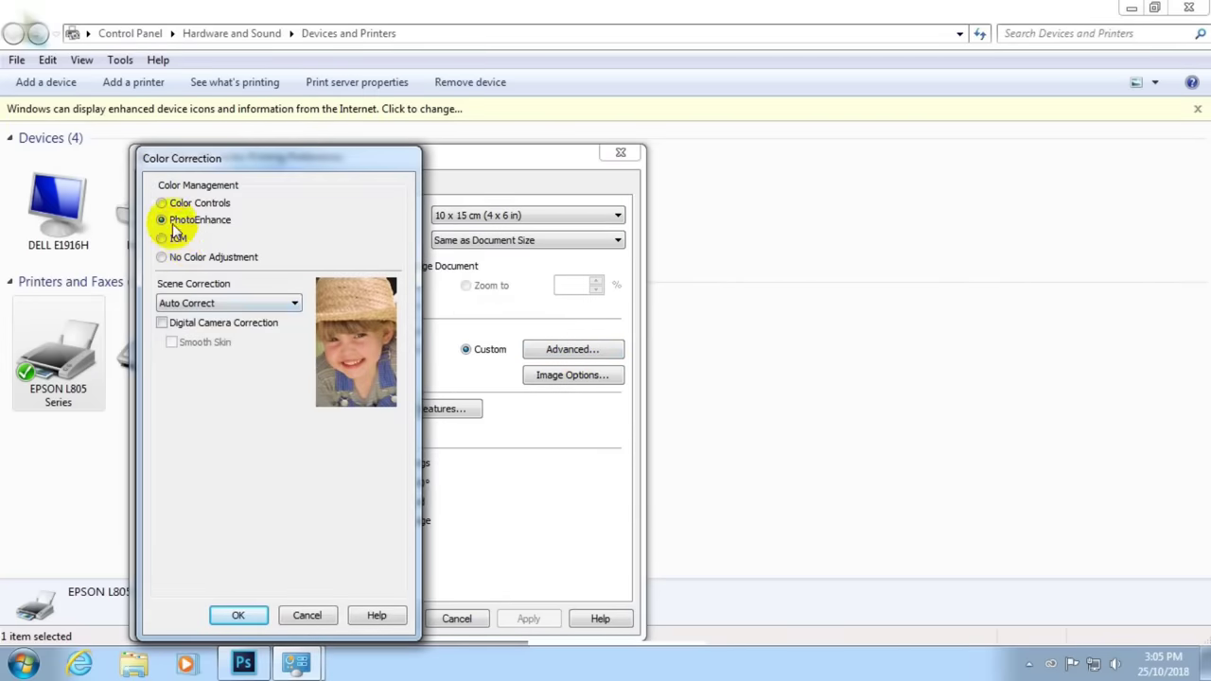
# Step: Use Color Controls colour management with the EPSON Vivid colour mode
pyautogui.click(168, 212)
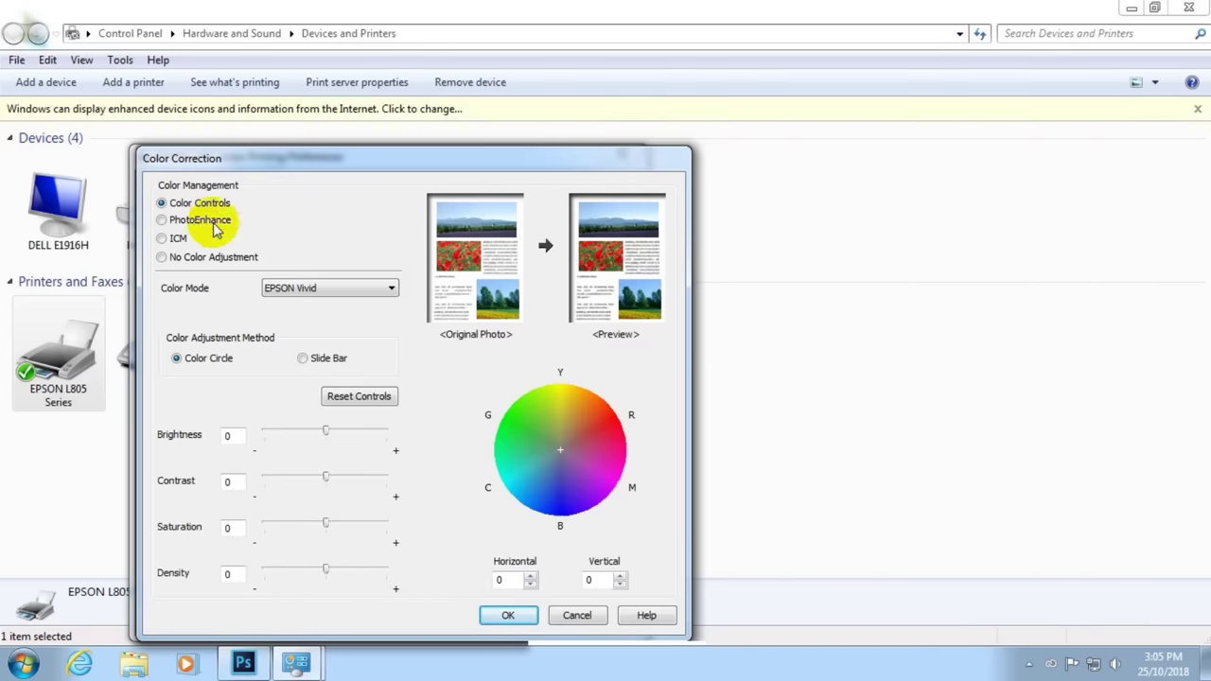
pyautogui.click(298, 294)
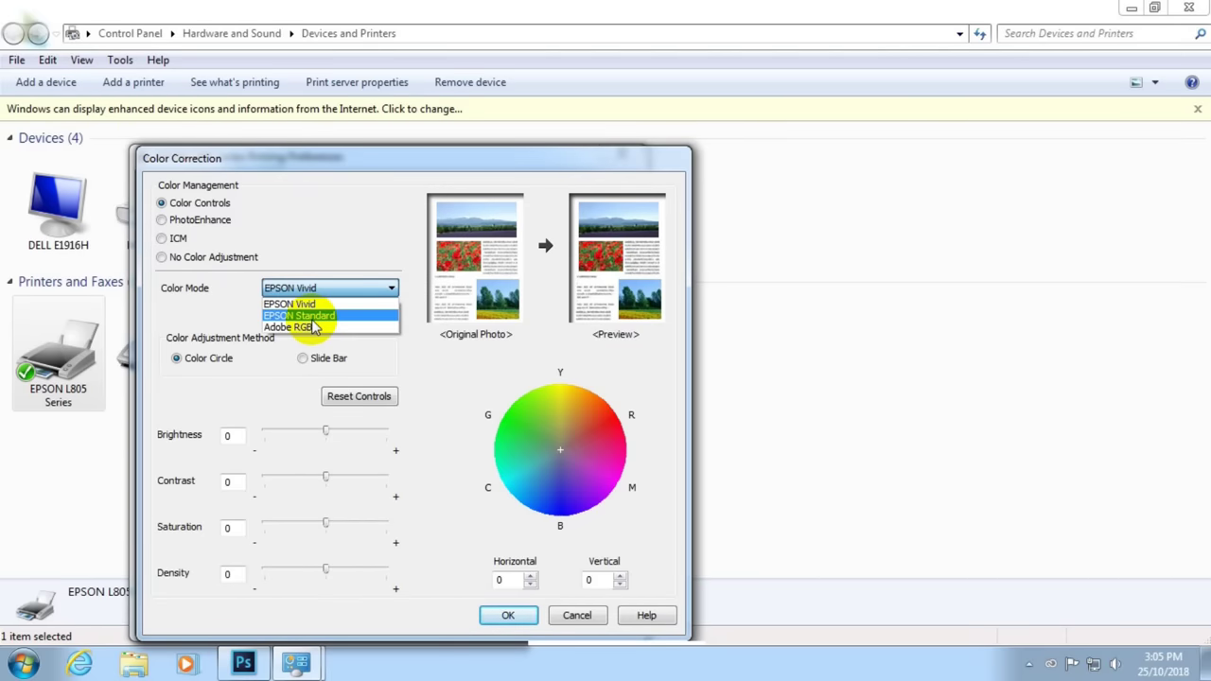
pyautogui.click(311, 313)
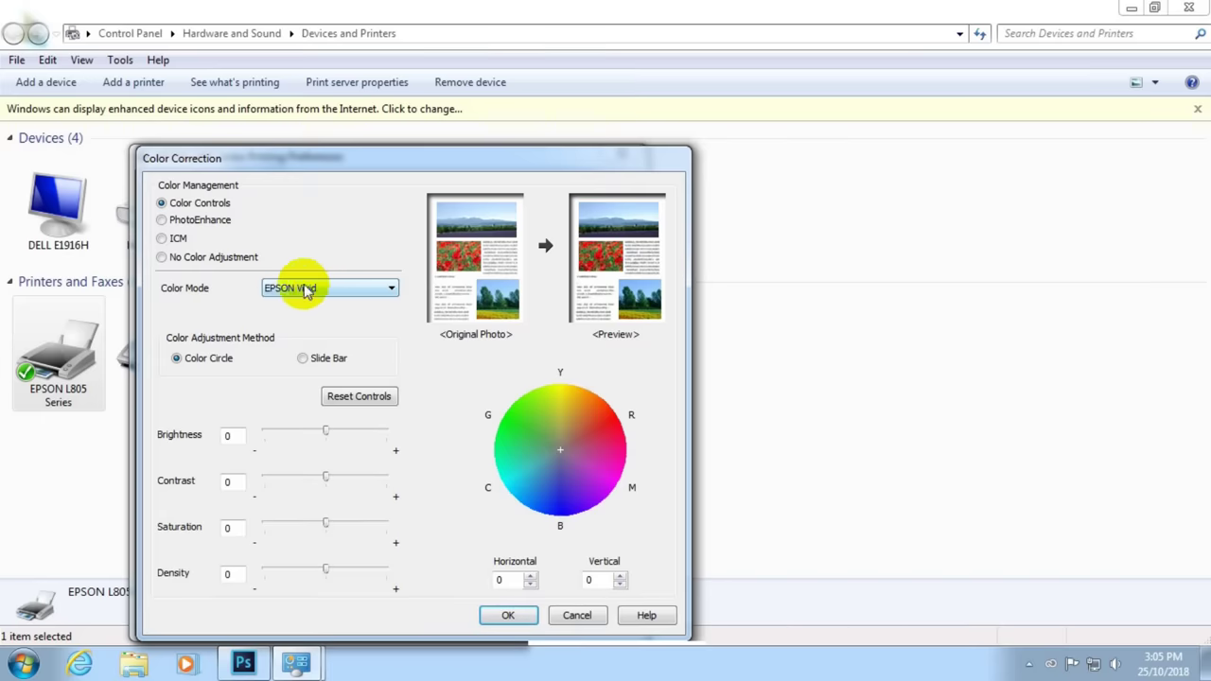
pyautogui.click(169, 227)
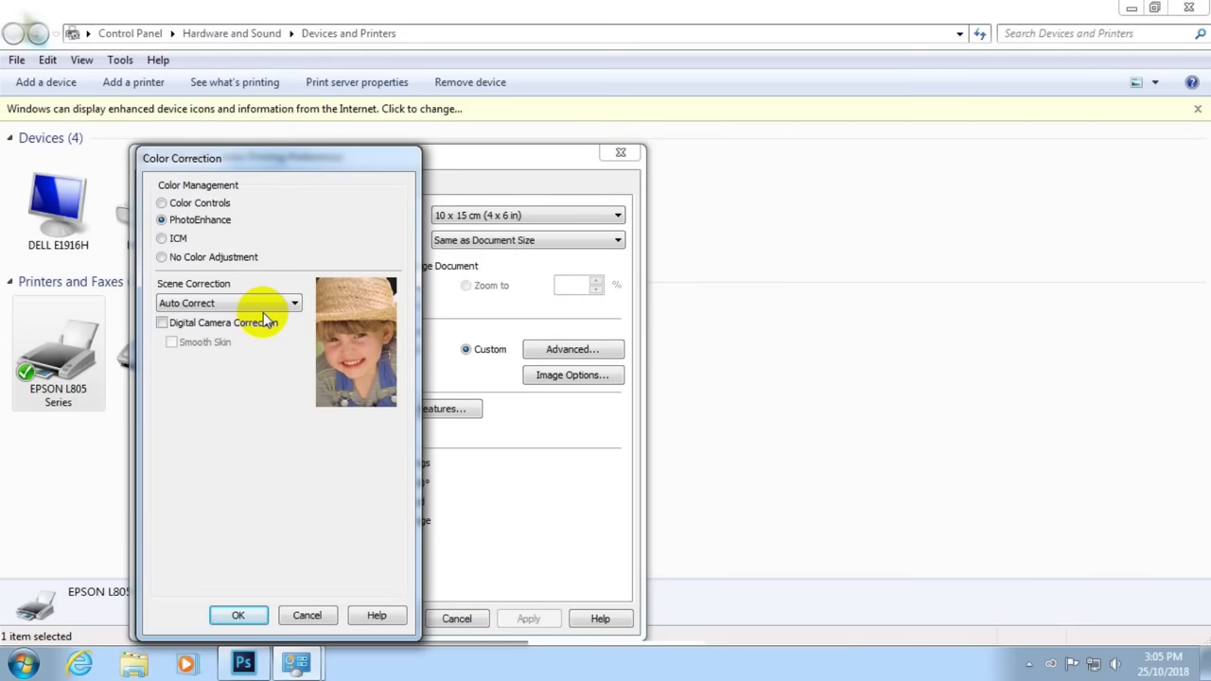
pyautogui.click(259, 309)
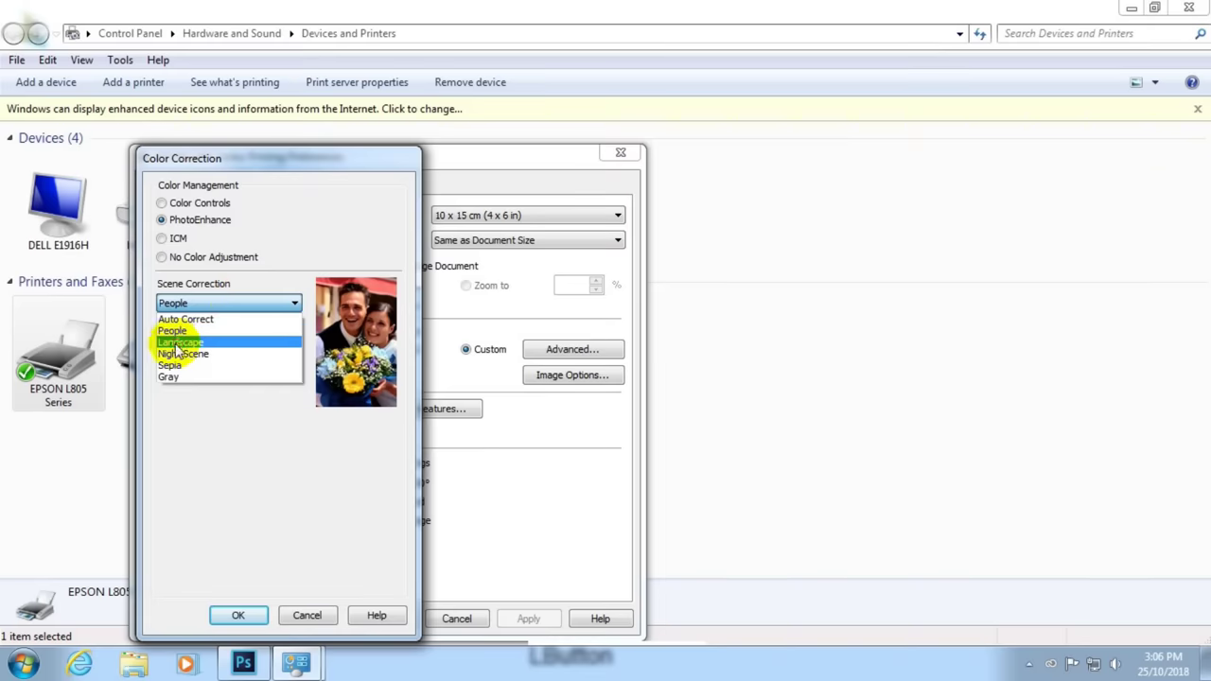
pyautogui.click(200, 360)
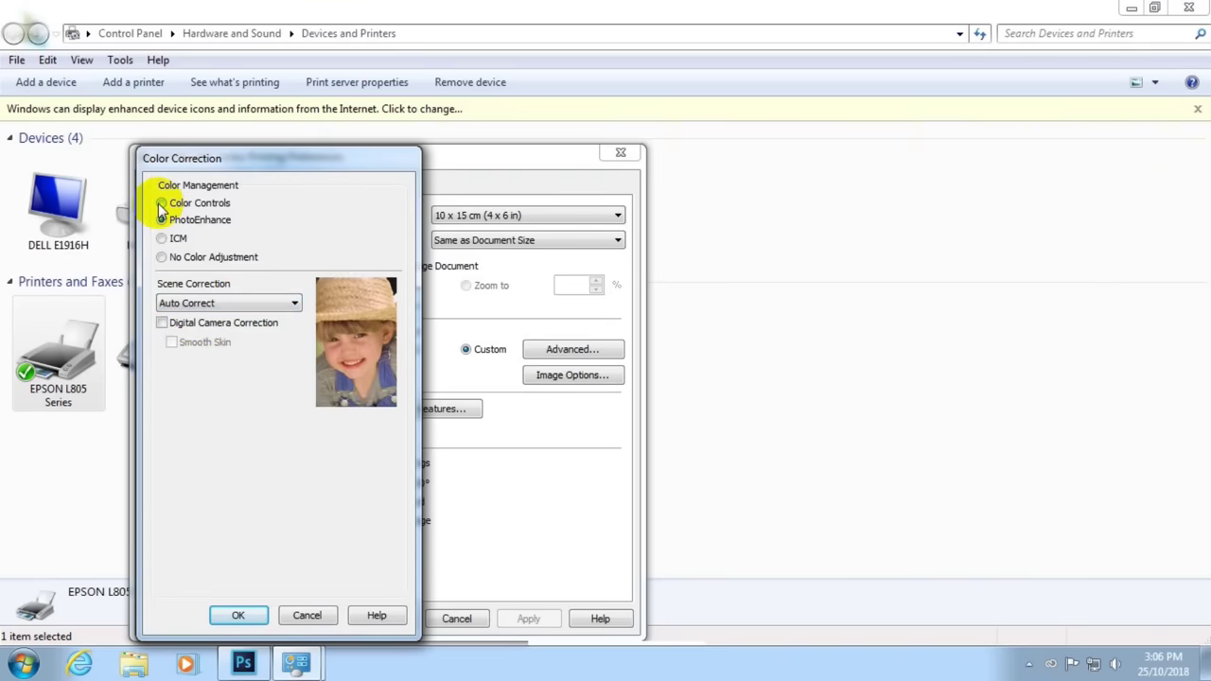
pyautogui.click(166, 210)
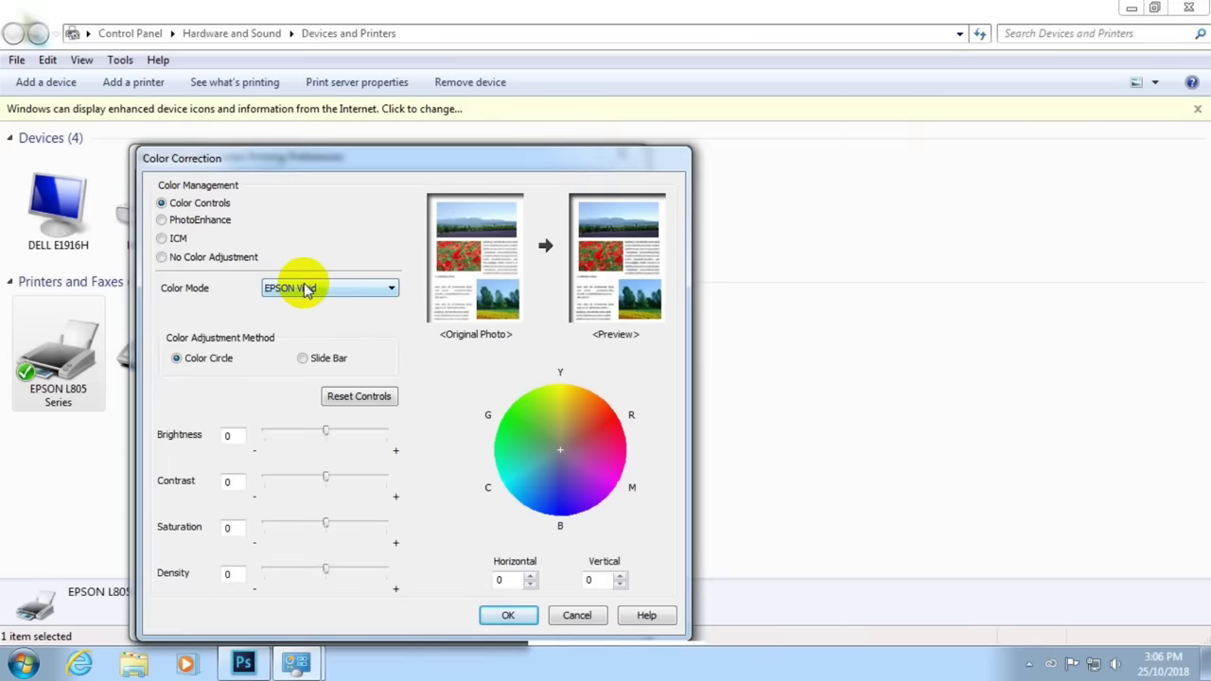